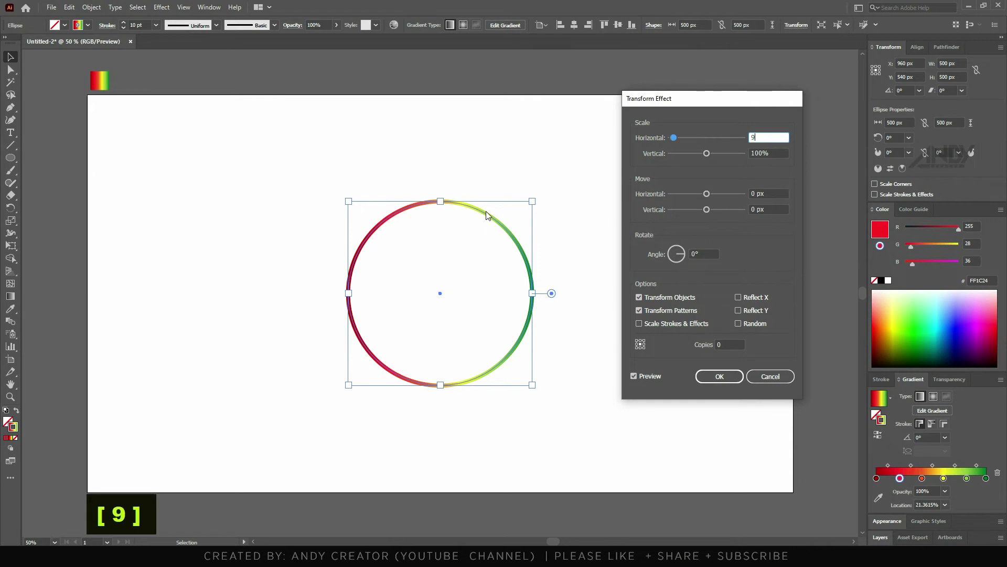
Set the Transform effect to 96% scale, 70 copies and a 23° rotation angle, then confirm it
key("Tab")
key("Tab")
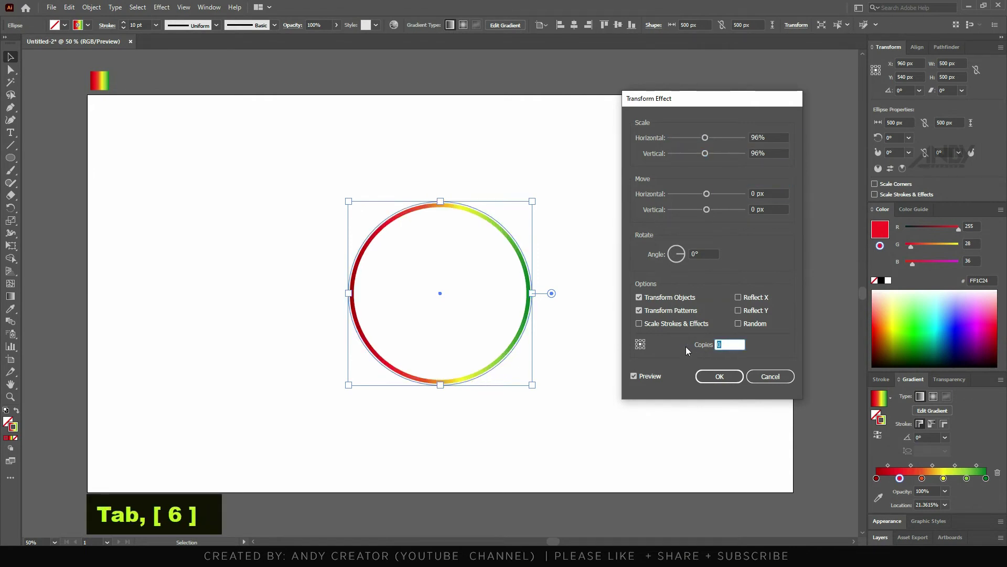
key("7")
key("0")
key("Tab")
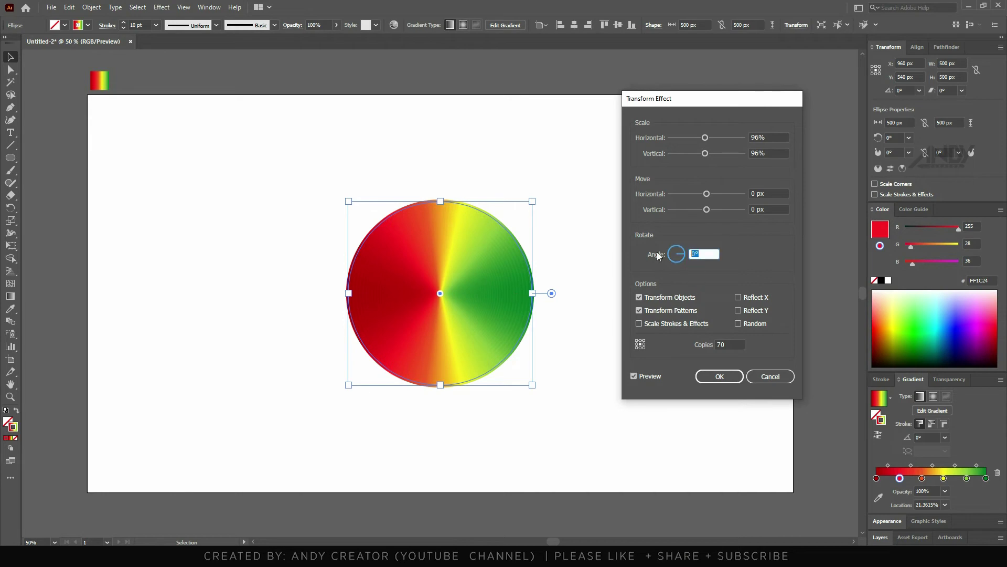
key("2")
key("3")
Set the Zig Zag effect to 10 px absolute size with 7 ridges per segment and smooth points
key("Tab")
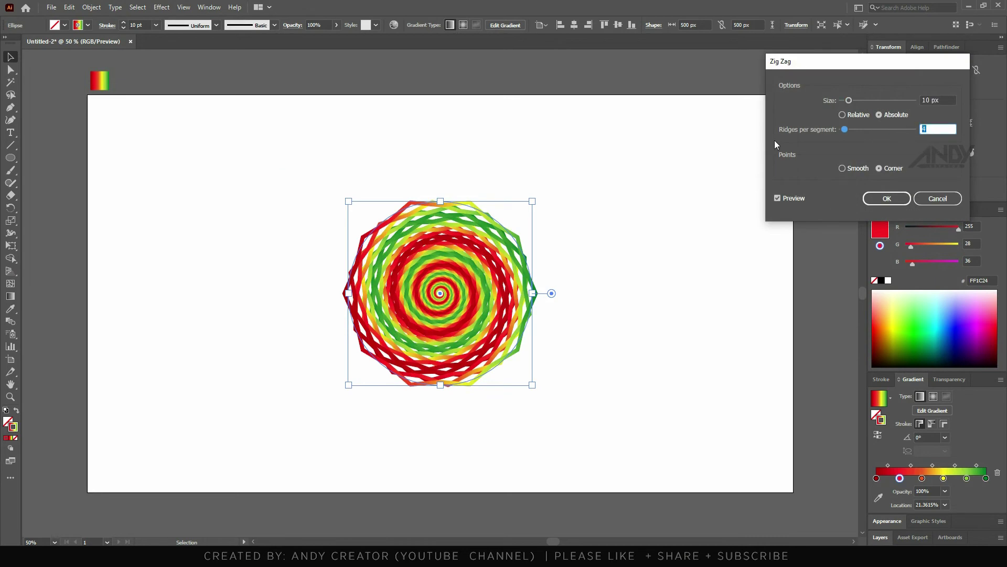
key("7")
key("Tab")
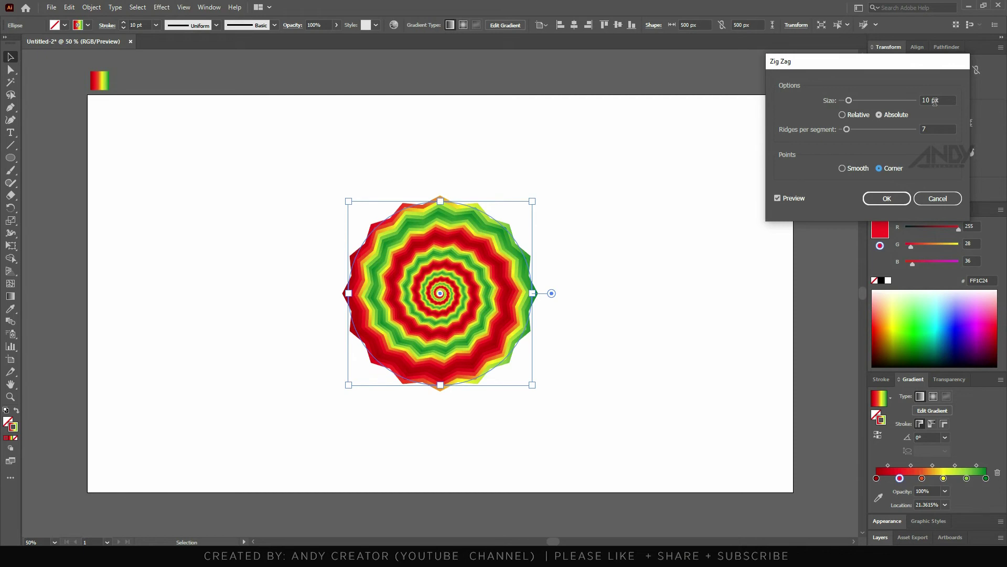
scroll("up", 3)
scroll("down", 3)
scroll("up", 3)
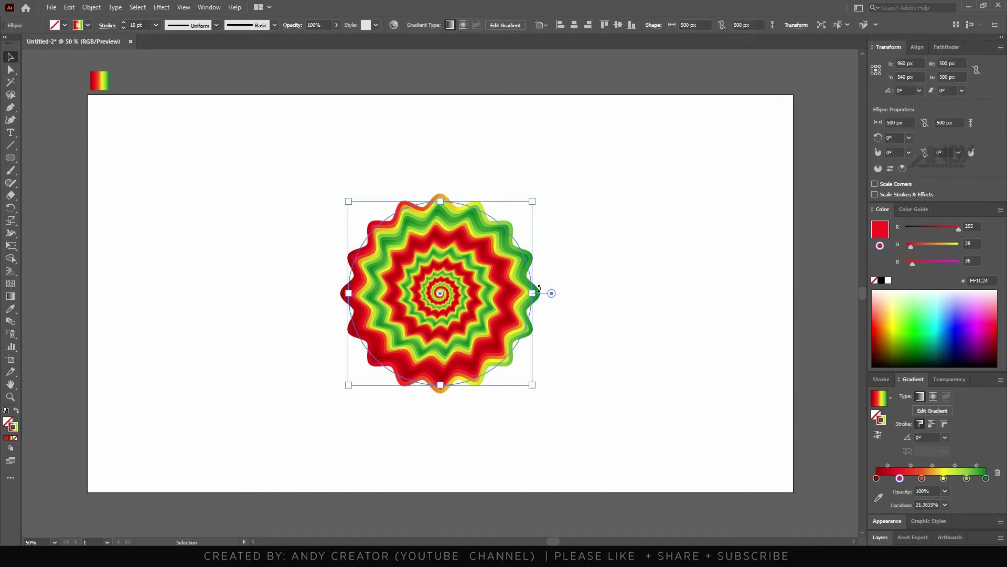
Expand the spiral's appearance into grouped paths and scale it up to about 2570 px past the artboard
left_click(537, 295)
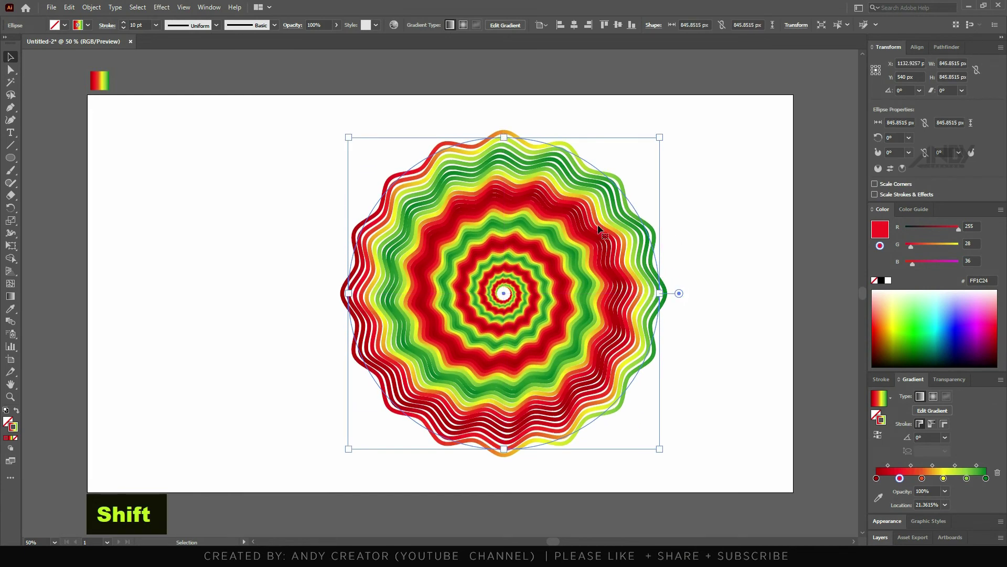
key("ctrl+z")
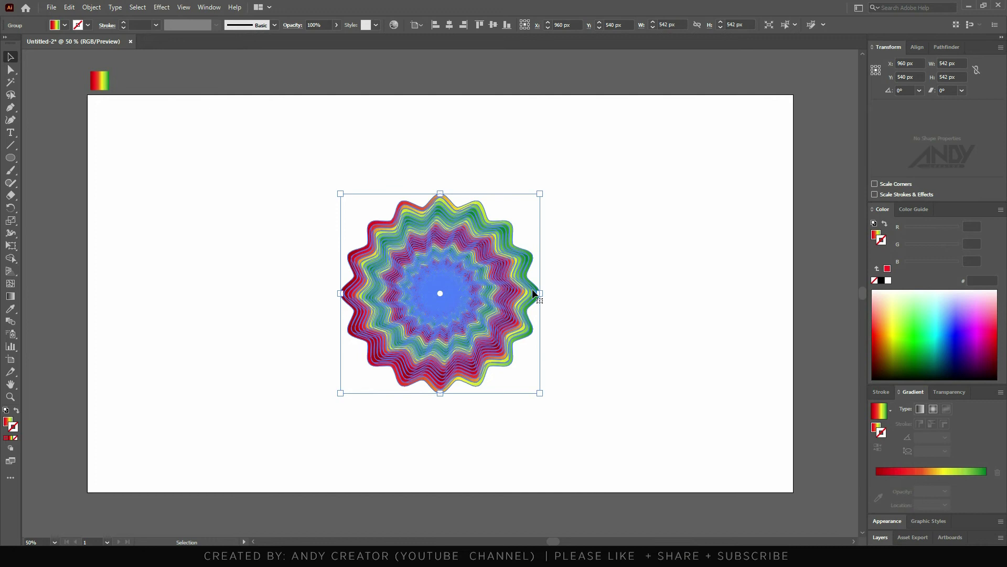
scroll("down", 3)
Draw a 1920×1080 rectangle over the artboard and select it together with the spiral for clipping
left_click(520, 293)
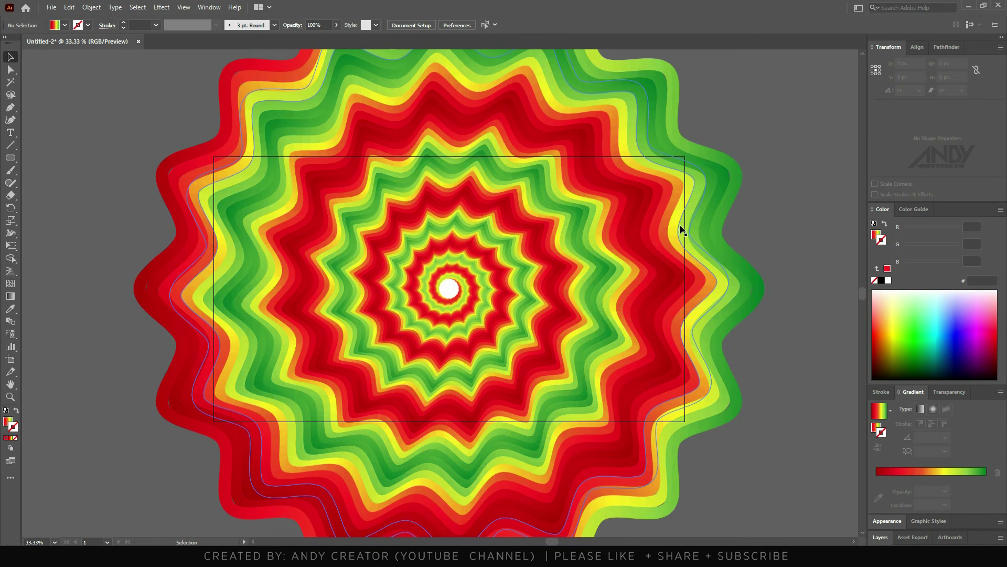
key("m")
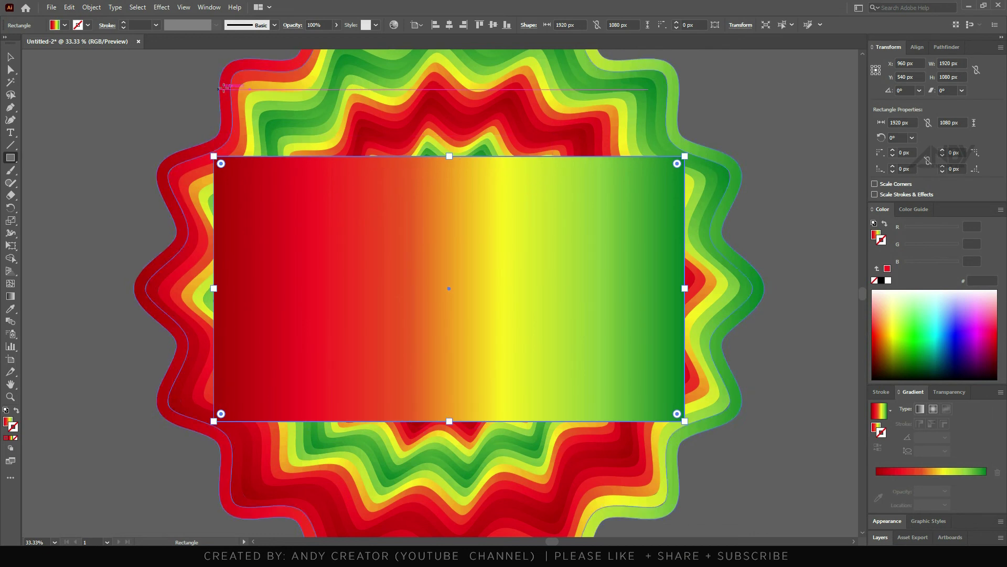
key("ctrl+a")
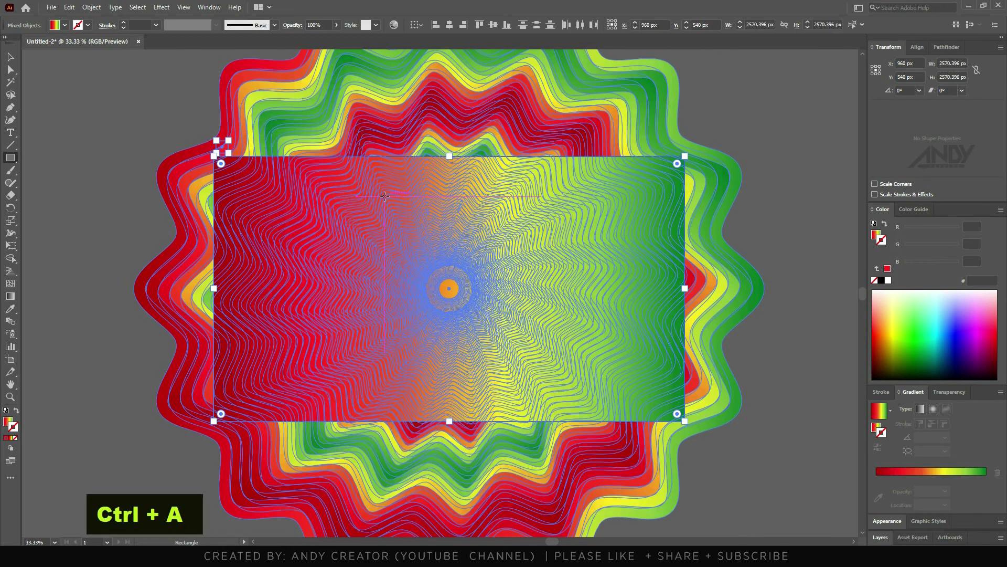
right_click(371, 178)
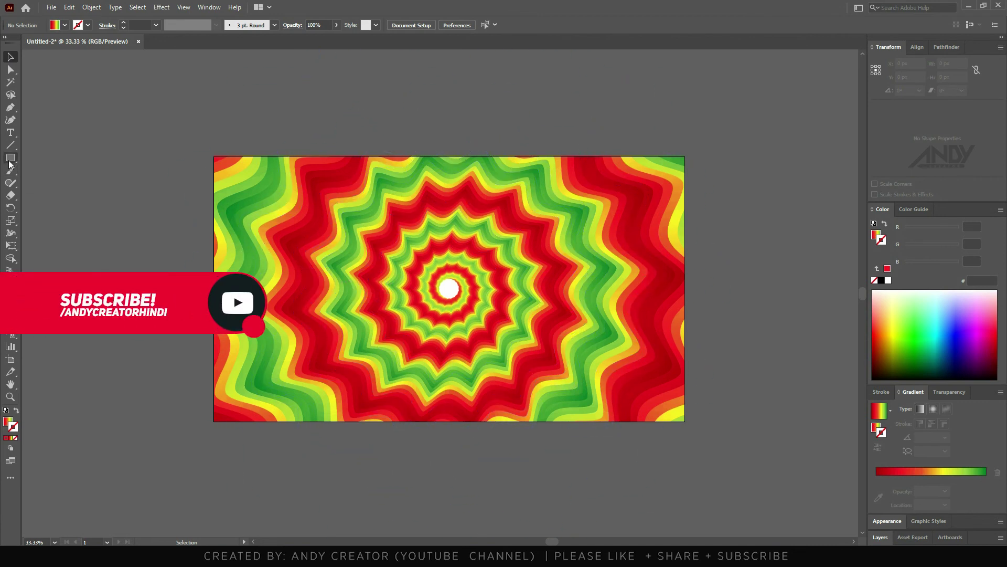
scroll("up", 3)
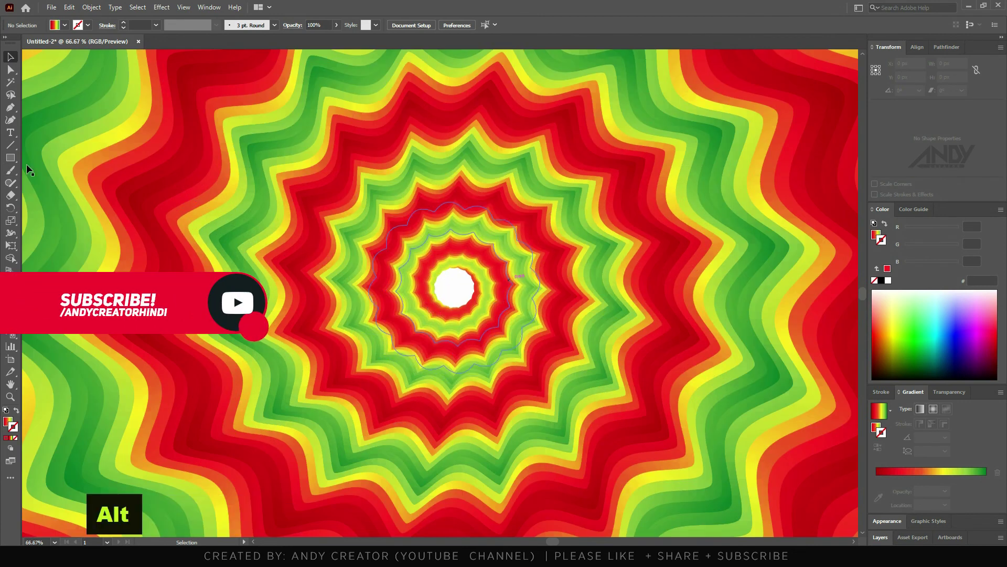
key("l")
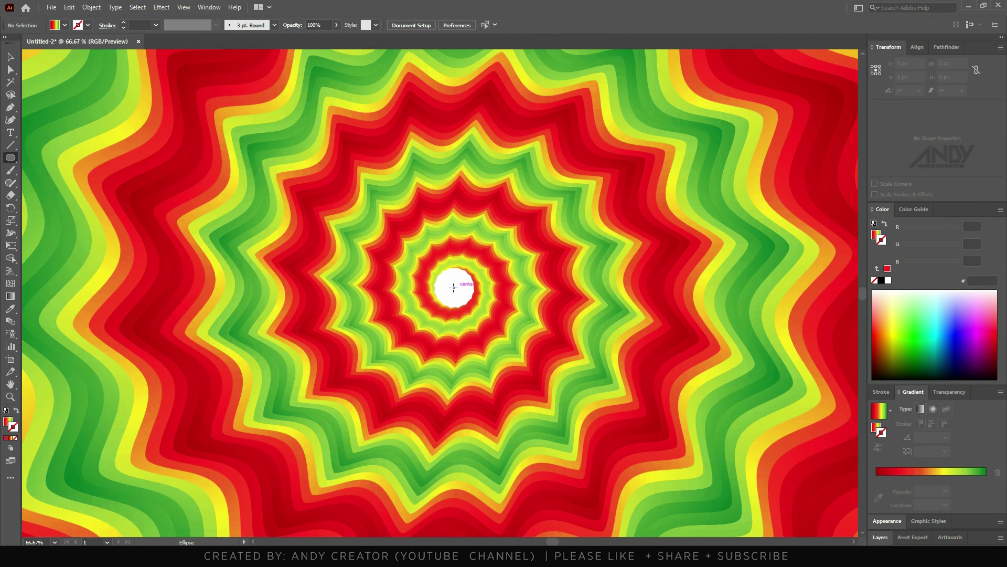
Draw a gradient-filled circle over the spiral's white centre and fit the artboard in view
left_click(457, 292)
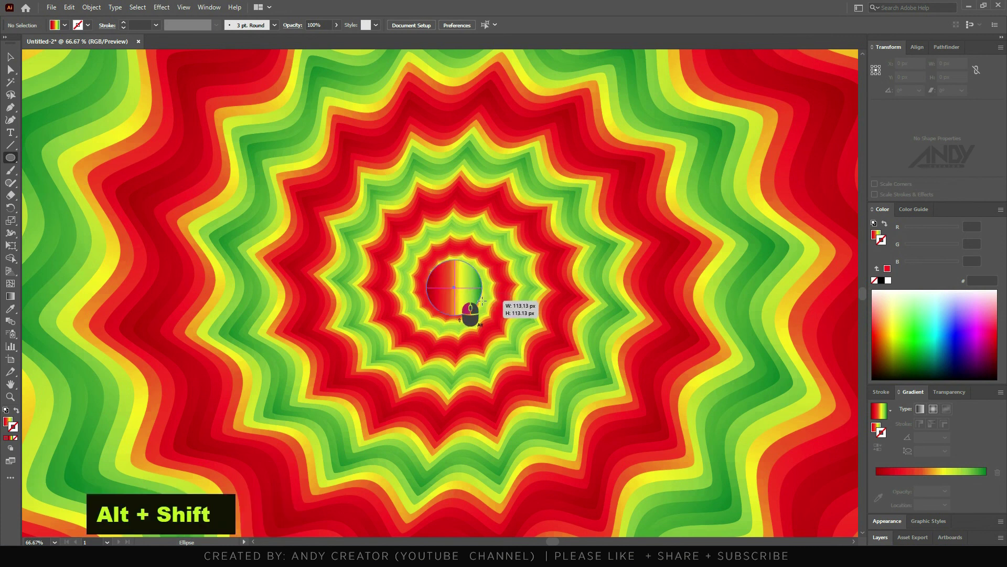
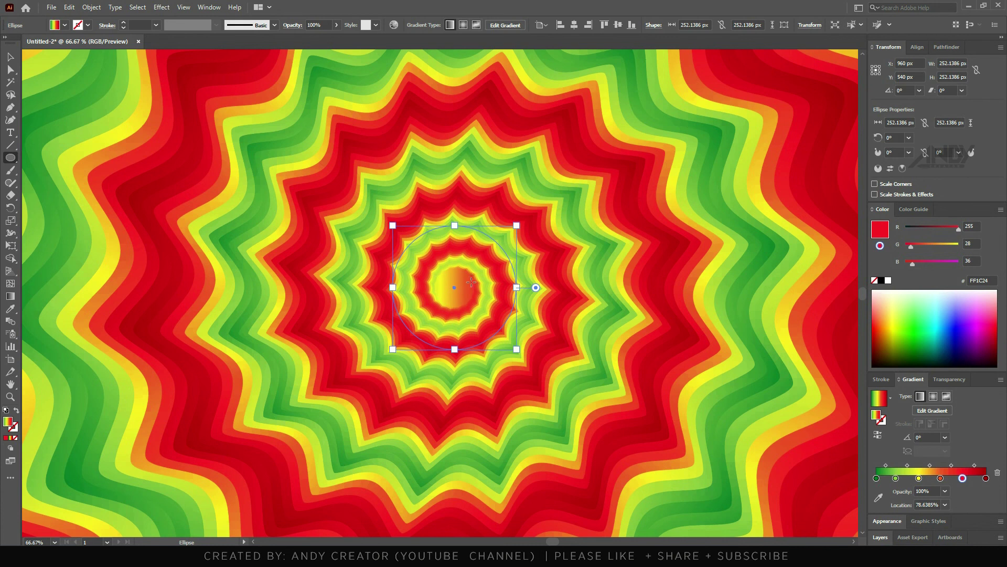
key("ctrl+0")
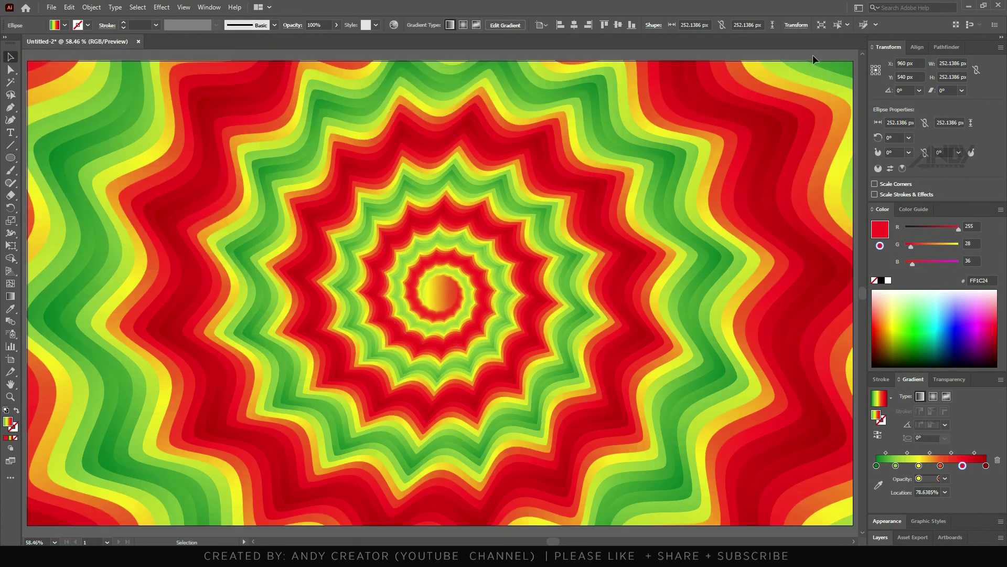